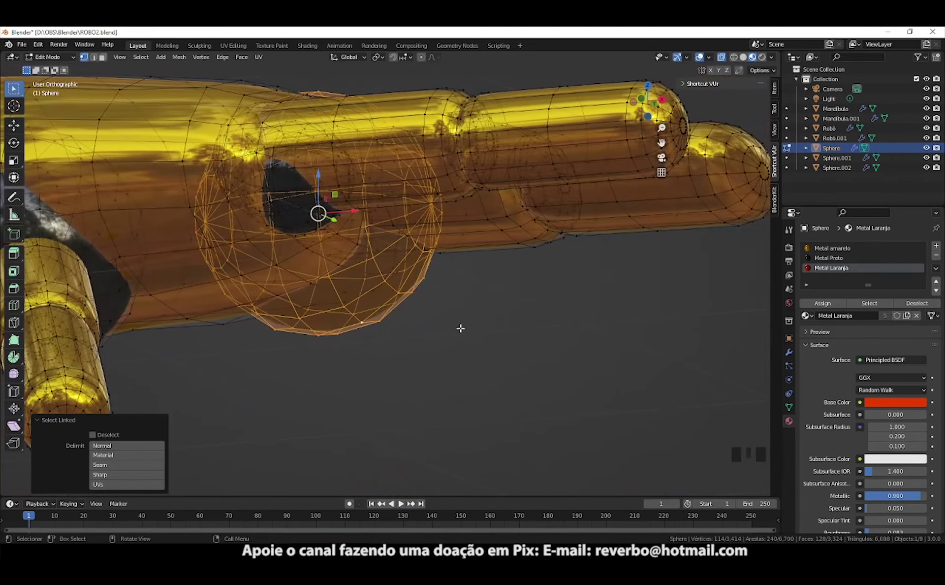
# - Seat the large elbow joint sphere down into the gap between the arm segments
pyautogui.click(356, 205)
pyautogui.moveTo(443, 255); pyautogui.dragTo(486, 340)
pyautogui.moveTo(418, 266); pyautogui.dragTo(367, 166)
pyautogui.click(367, 166)
pyautogui.click(403, 229)
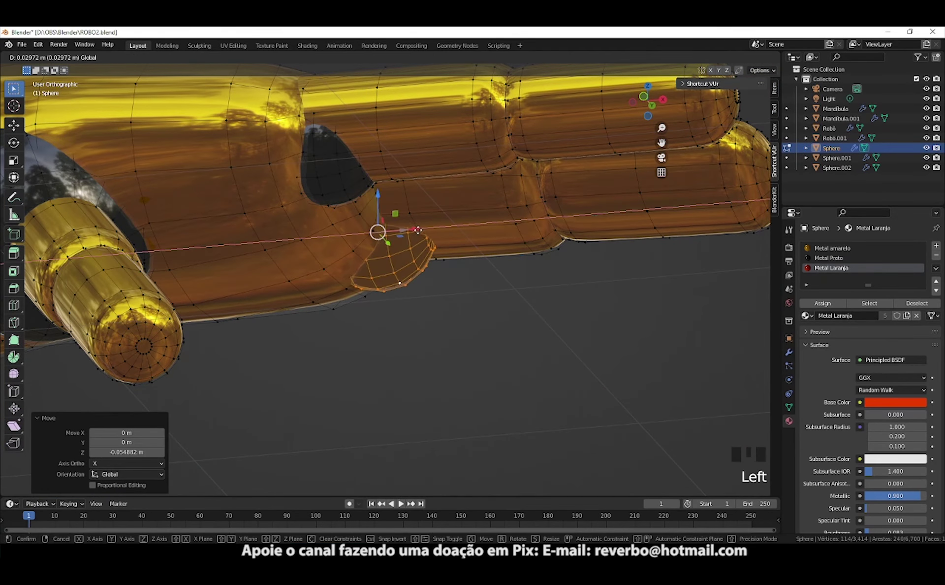
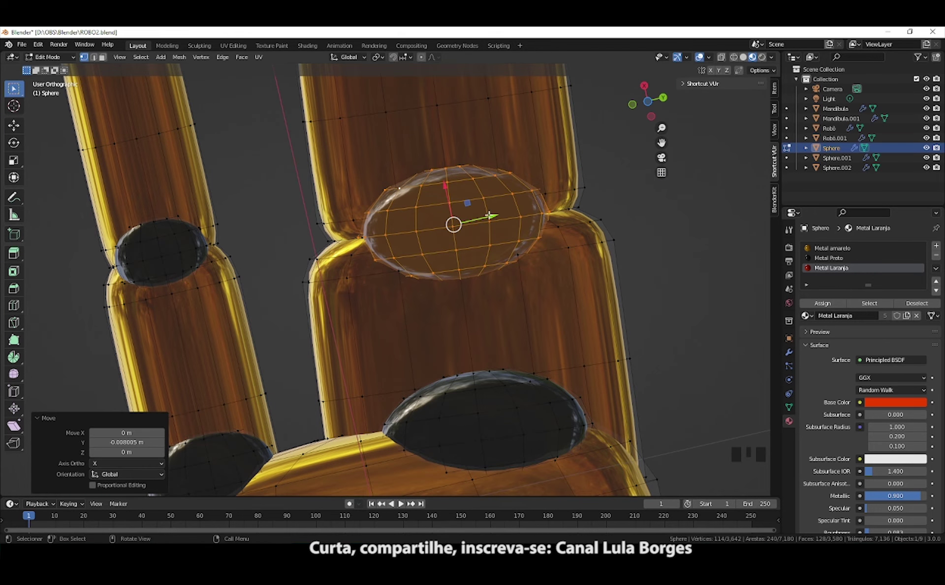
# - Move the flattened joint sphere along X and Y to sit between two finger segments
pyautogui.click(445, 179)
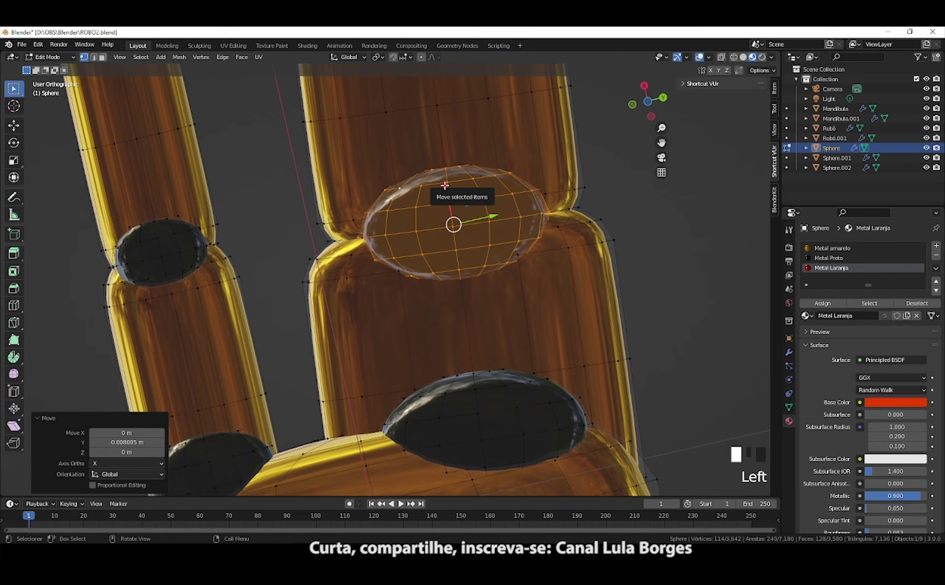
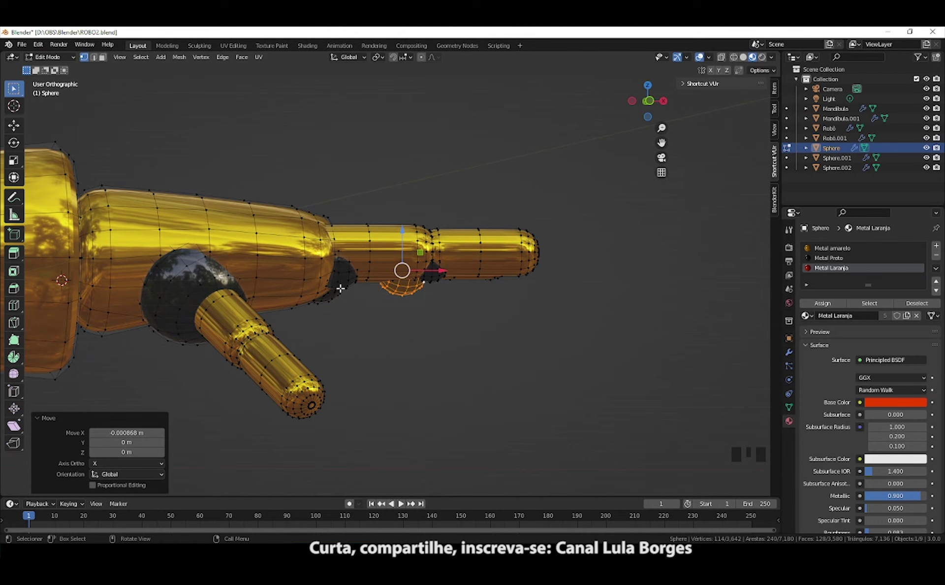
# - Adjust the finger joint sphere's vertices so it fills the knuckle gap
pyautogui.click(342, 277)
pyautogui.click(296, 268)
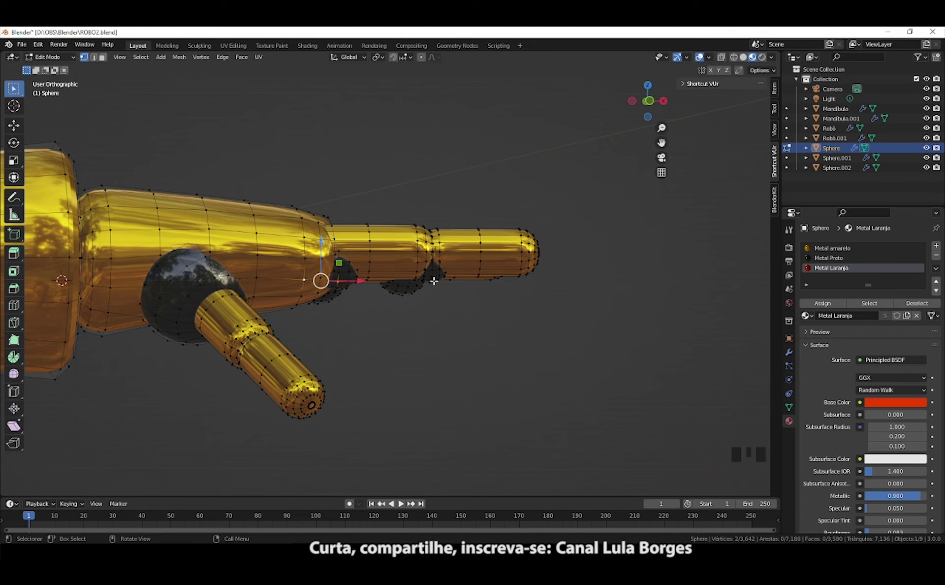
pyautogui.click(435, 279)
pyautogui.click(383, 251)
# - Toggle X-ray and orbit around the hand to view the thumb's base joint
pyautogui.moveTo(435, 302); pyautogui.dragTo(428, 158)
pyautogui.press('alt+z')
pyautogui.moveTo(372, 261); pyautogui.dragTo(374, 199)
pyautogui.moveTo(362, 217); pyautogui.dragTo(361, 203)
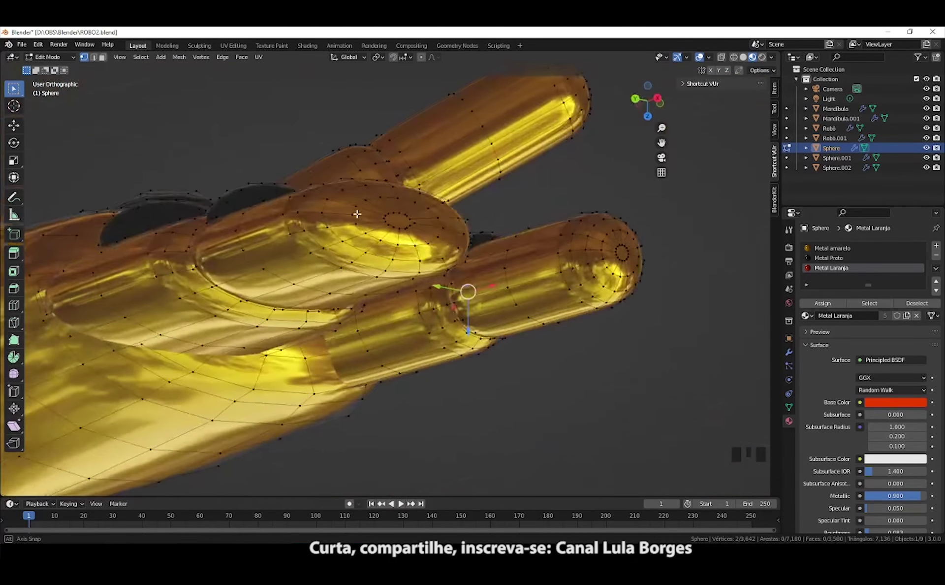